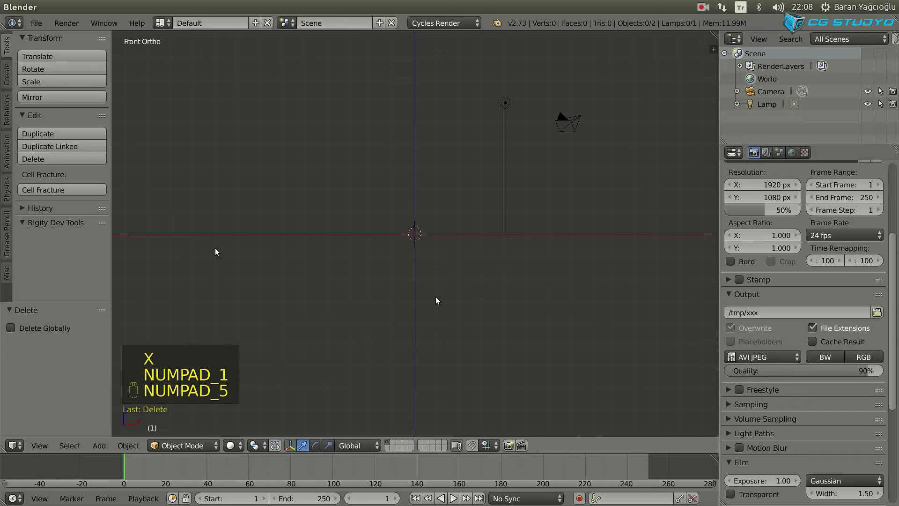
# Add a cone mesh and rotate it 90° to lie sideways.
pyautogui.middleClick(419, 283)
pyautogui.press('shift+a')
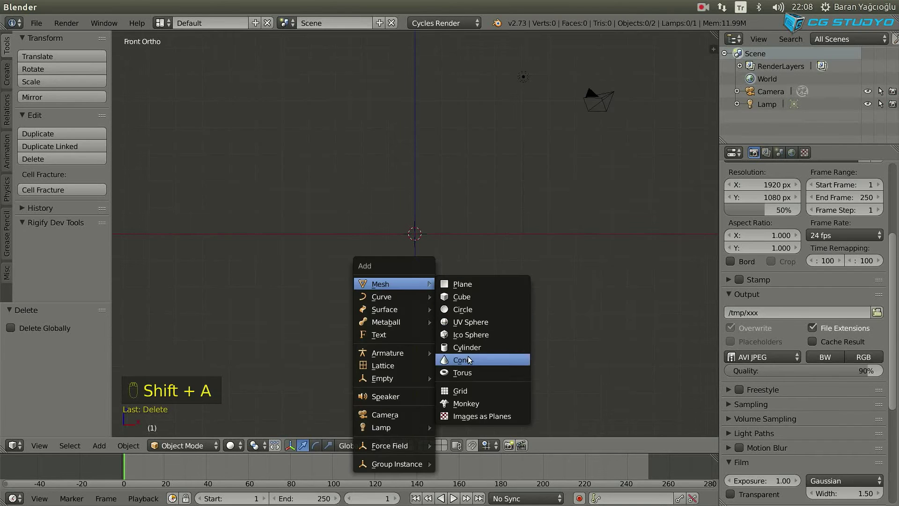
pyautogui.moveTo(441, 278); pyautogui.dragTo(487, 234)
pyautogui.click(503, 203)
pyautogui.press('r')
pyautogui.middleClick(457, 338)
# Separate the cone's tip vertex into a second object, Cone.001, and reposition it.
pyautogui.press('Tab')
pyautogui.press('shift+d')
pyautogui.press('p')
pyautogui.press('Tab')
pyautogui.moveTo(315, 173); pyautogui.dragTo(321, 177)
pyautogui.press('g')
pyautogui.moveTo(346, 136); pyautogui.dragTo(334, 147)
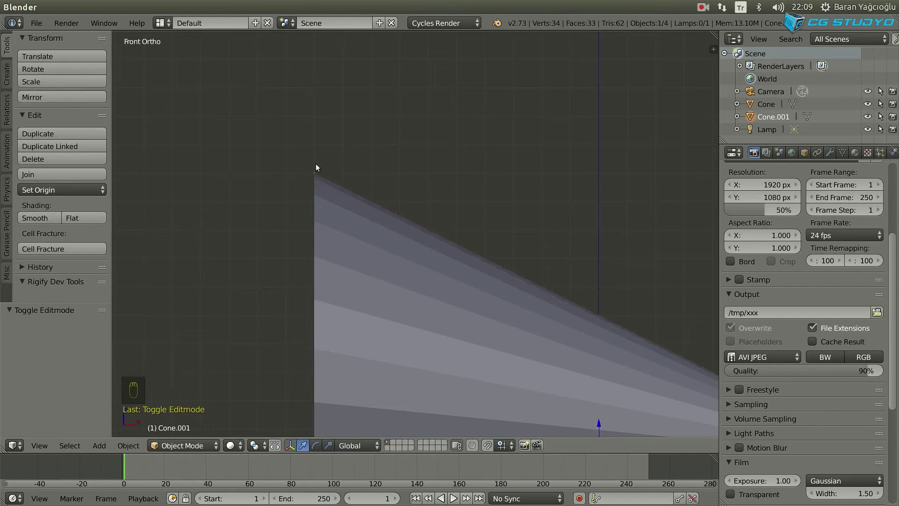
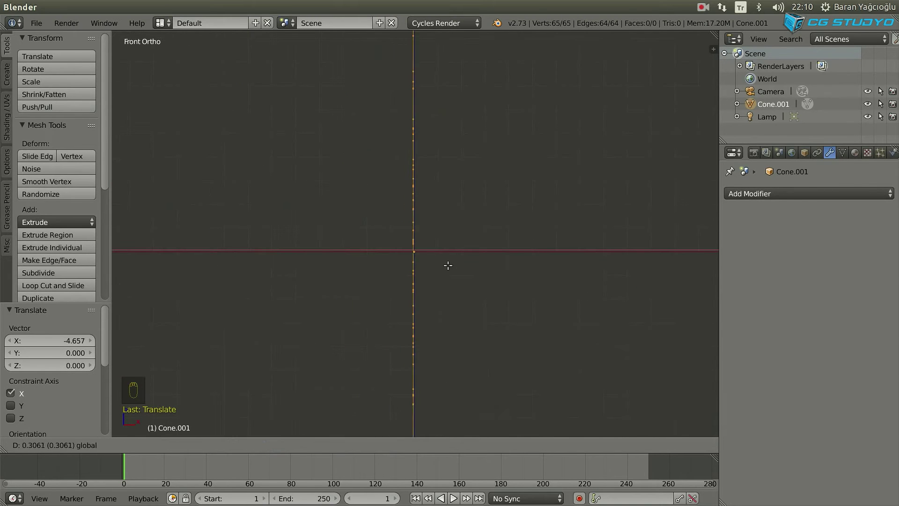
# Rotate the separated vertex object to start winding the spiral.
pyautogui.click(790, 20)
pyautogui.press('r')
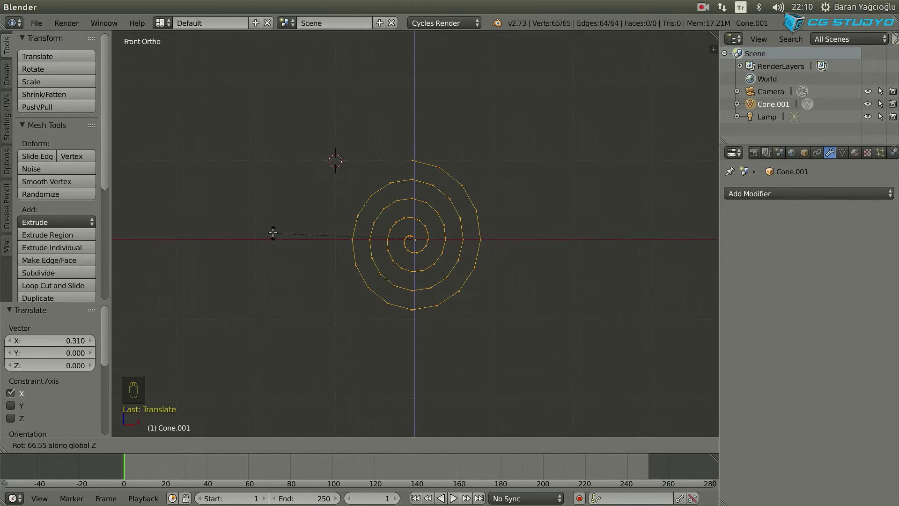
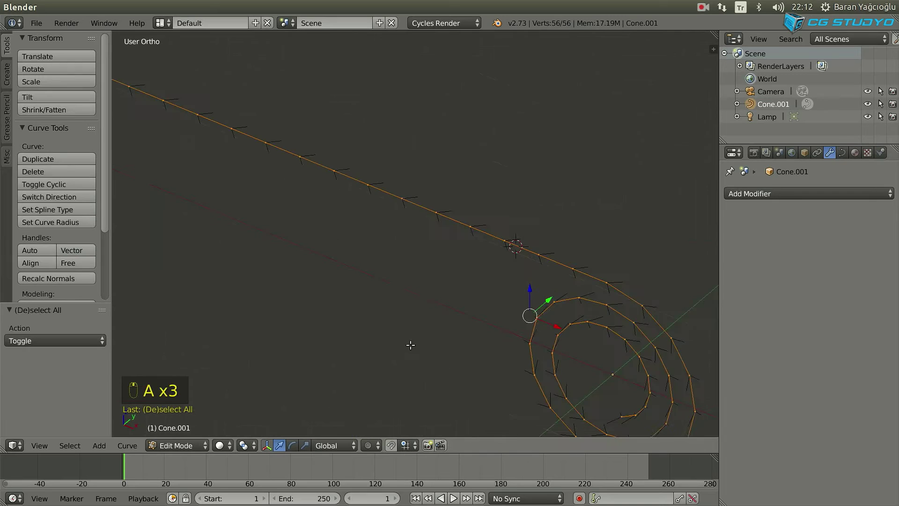
# Adjust the spiral curve's settings in the sidebar and reverse its direction.
pyautogui.press('d')
pyautogui.press('d')
pyautogui.press('d')
pyautogui.press('n')
pyautogui.click(643, 164)
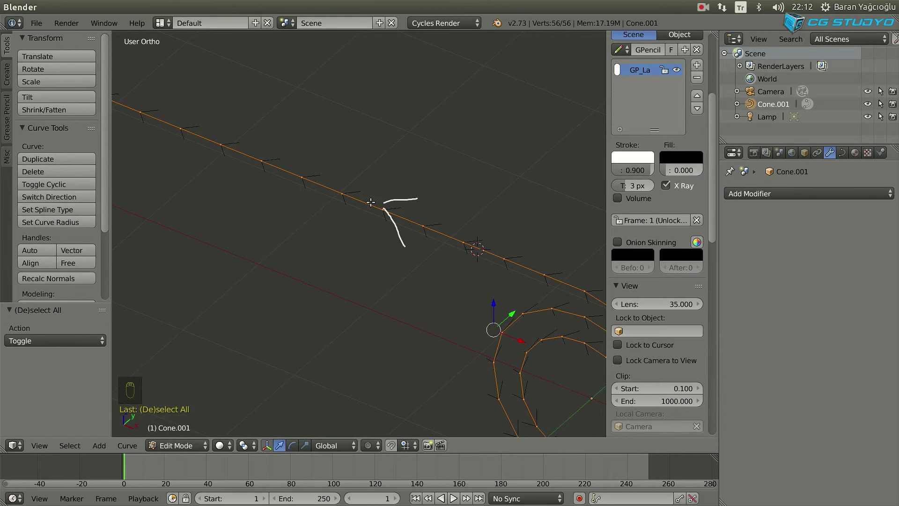
pyautogui.press('d')
pyautogui.press('d')
pyautogui.press('d')
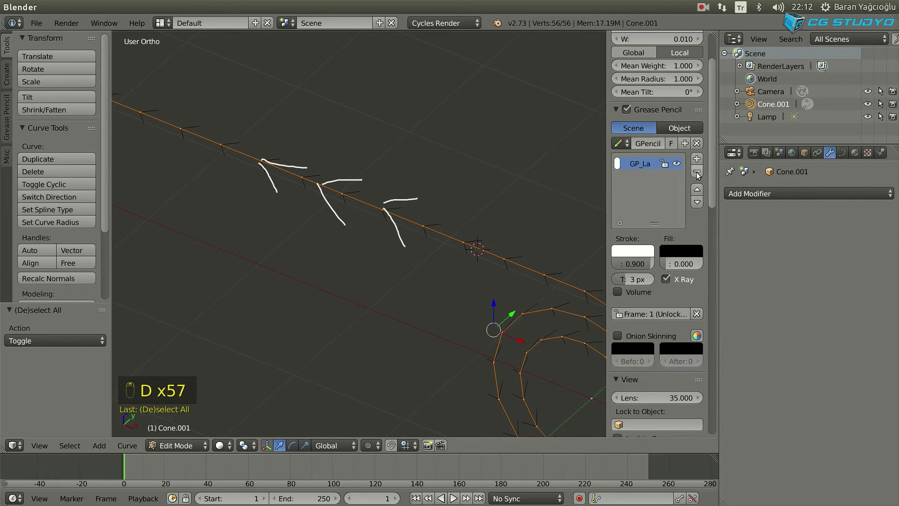
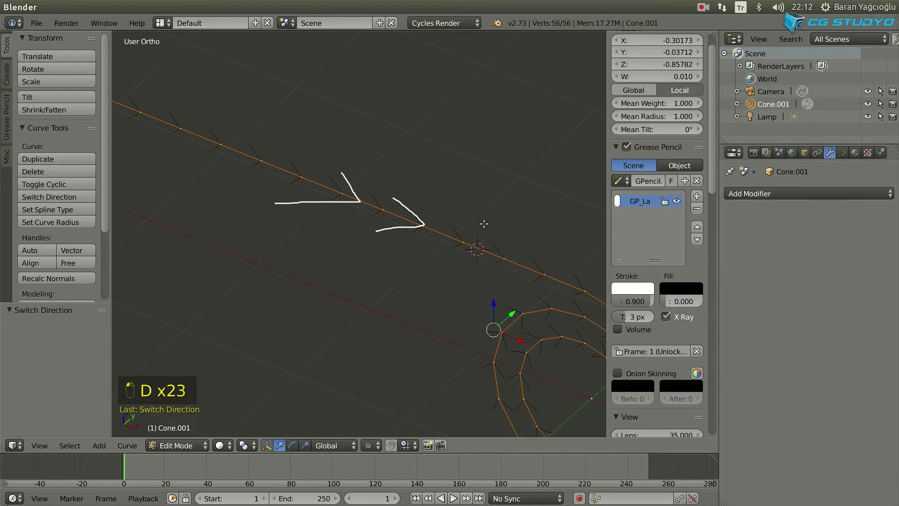
pyautogui.press('d')
pyautogui.click(700, 185)
# Add a small cube near the straight end of the curve in front view.
pyautogui.press('KP_1')
pyautogui.press('Tab')
pyautogui.click(392, 256)
pyautogui.press('n')
pyautogui.press('shift+a')
pyautogui.press('shift+s')
pyautogui.press('shift+a')
pyautogui.press('s')
pyautogui.middleClick(444, 261)
pyautogui.click(725, 200)
# Give the cube an Array modifier with a count of 12.
pyautogui.middleClick(862, 296)
pyautogui.click(790, 20)
pyautogui.middleClick(888, 265)
pyautogui.moveTo(888, 265); pyautogui.dragTo(393, 307)
pyautogui.middleClick(394, 307)
pyautogui.middleClick(872, 298)
pyautogui.click(872, 298)
# Add a Curve modifier to the cube and apply its rotation and scale.
pyautogui.middleClick(501, 300)
pyautogui.middleClick(808, 196)
pyautogui.moveTo(808, 197); pyautogui.dragTo(767, 423)
pyautogui.middleClick(766, 423)
pyautogui.click(763, 480)
pyautogui.middleClick(536, 242)
pyautogui.moveTo(529, 247); pyautogui.dragTo(396, 274)
pyautogui.press('ctrl+a')
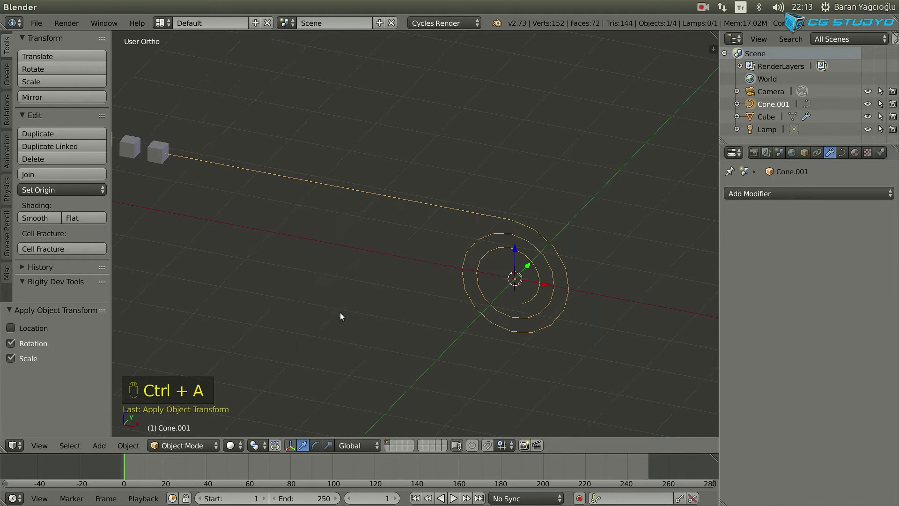
# Move and stretch the arrayed cubes into long planks following the spiral.
pyautogui.rightClick(239, 206)
pyautogui.click(320, 246)
pyautogui.rightClick(321, 246)
pyautogui.press('g')
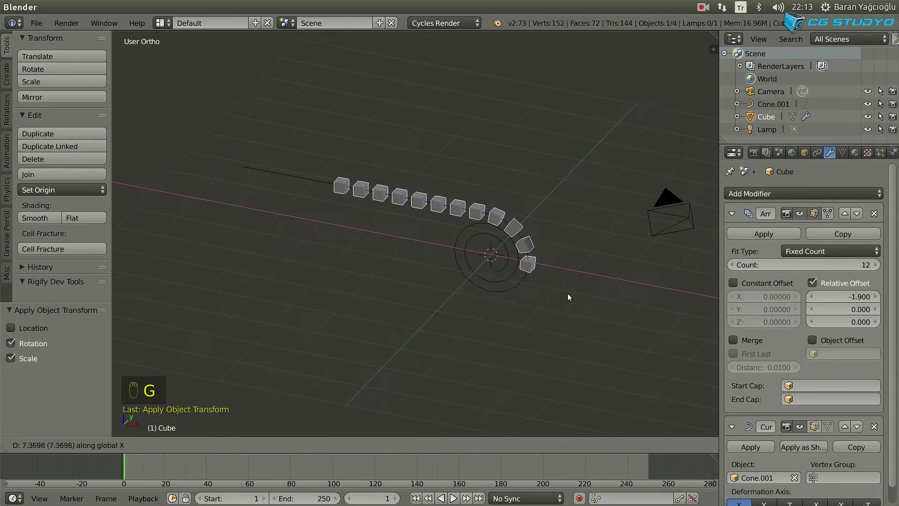
pyautogui.moveTo(316, 277); pyautogui.dragTo(288, 214)
pyautogui.middleClick(288, 215)
pyautogui.press('s')
pyautogui.moveTo(276, 203); pyautogui.dragTo(507, 230)
pyautogui.press('s')
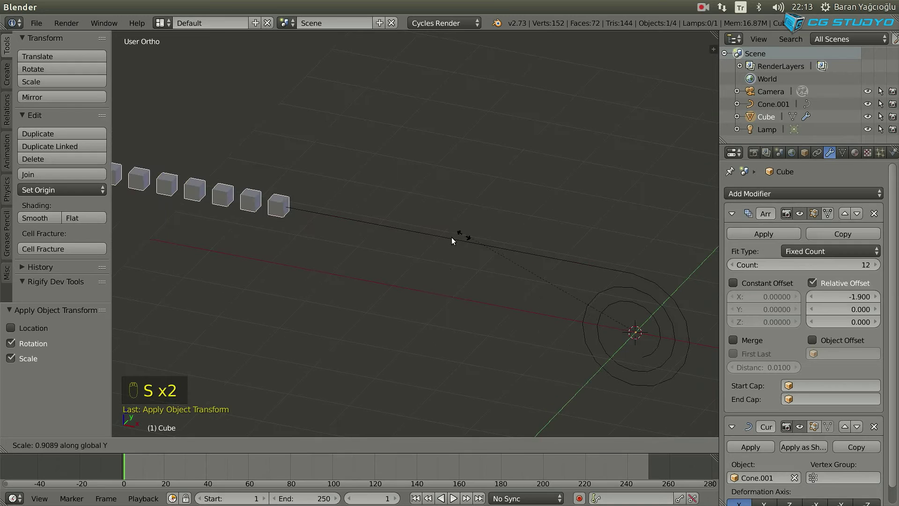
pyautogui.press('s')
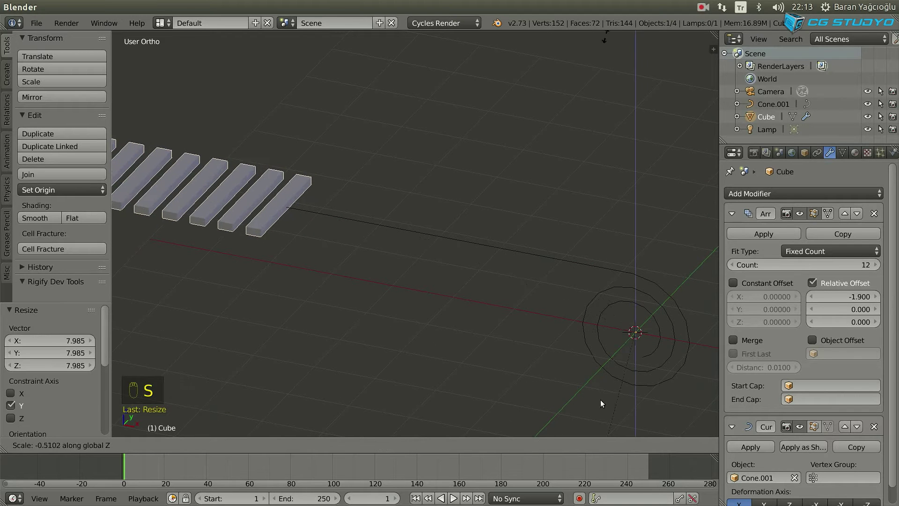
# Set the array to 29 planks with -1.27 relative offset and flatten them into thin slats.
pyautogui.click(847, 300)
pyautogui.middleClick(484, 297)
pyautogui.click(836, 269)
pyautogui.middleClick(559, 300)
pyautogui.press('g')
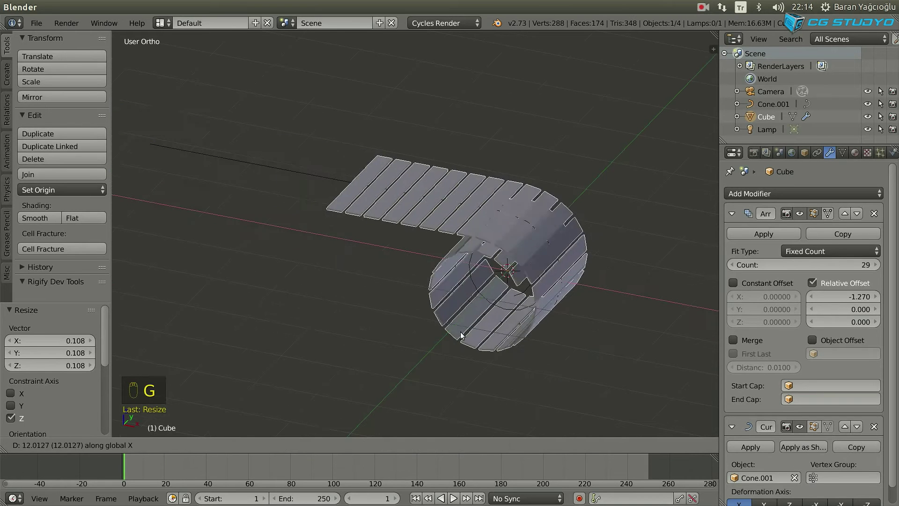
# Orbit the viewport to preview the plank strip with rendered shading.
pyautogui.moveTo(360, 282); pyautogui.dragTo(233, 446)
pyautogui.moveTo(242, 423); pyautogui.dragTo(337, 261)
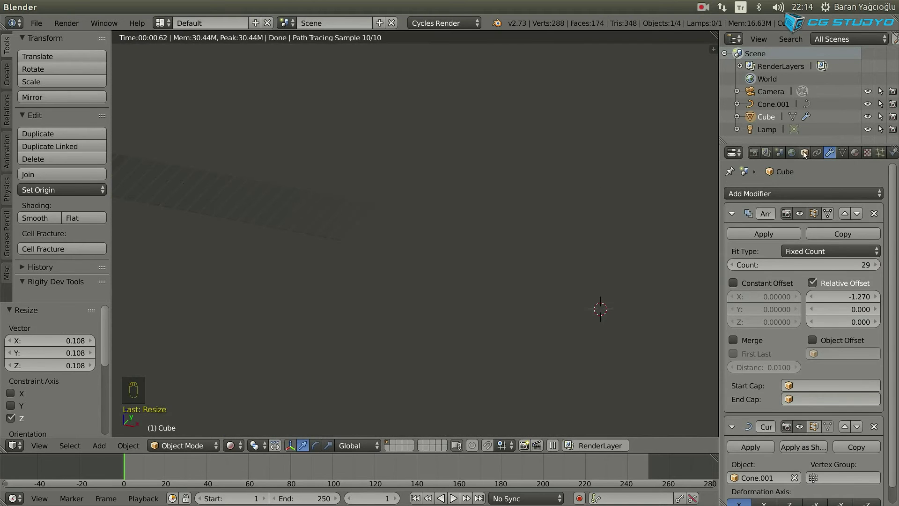
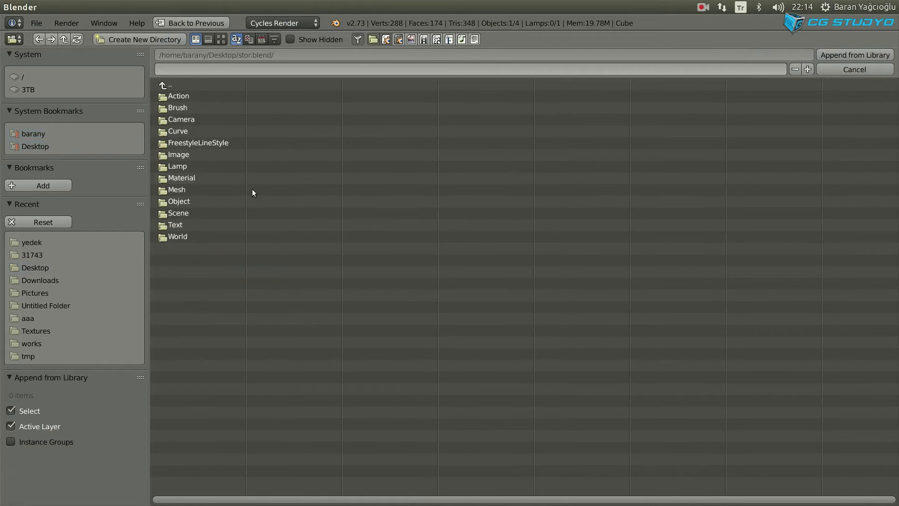
# Assign the appended wood material ahsap to the planks and split the view for the Node Editor.
pyautogui.click(184, 107)
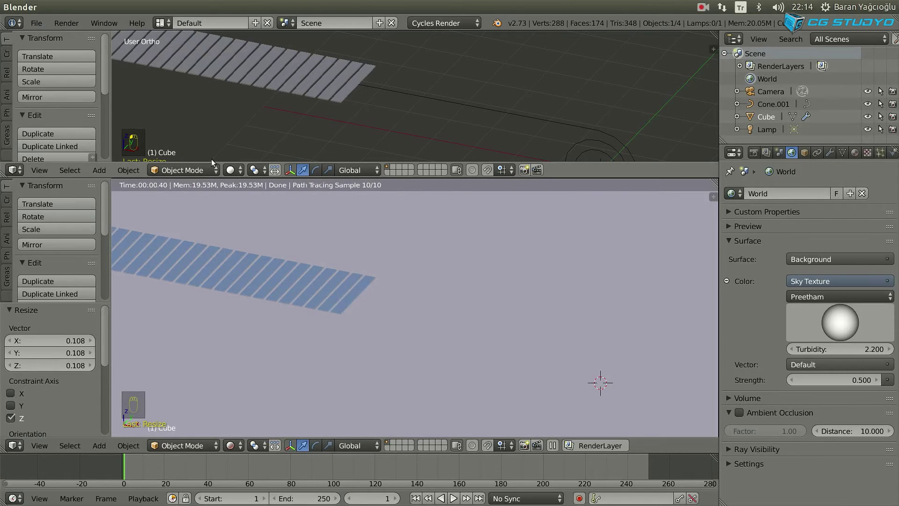
pyautogui.moveTo(15, 169); pyautogui.dragTo(320, 168)
pyautogui.click(237, 173)
pyautogui.moveTo(290, 318); pyautogui.dragTo(887, 263)
pyautogui.moveTo(887, 263); pyautogui.dragTo(524, 162)
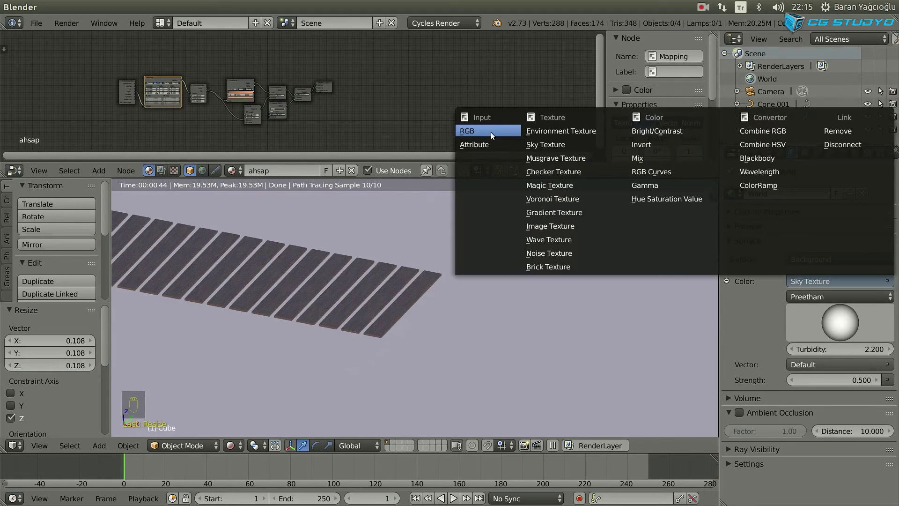
# Slide the plank strip along X so it rolls up around the spiral.
pyautogui.click(895, 310)
pyautogui.moveTo(417, 291); pyautogui.dragTo(201, 469)
pyautogui.moveTo(202, 469); pyautogui.dragTo(348, 312)
pyautogui.middleClick(348, 312)
pyautogui.press('g')
pyautogui.press('x')
pyautogui.press('Escape')
pyautogui.press('Escape')
pyautogui.press('g')
pyautogui.moveTo(198, 225); pyautogui.dragTo(493, 305)
pyautogui.press('KP_5')
pyautogui.press('g')
pyautogui.click(330, 205)
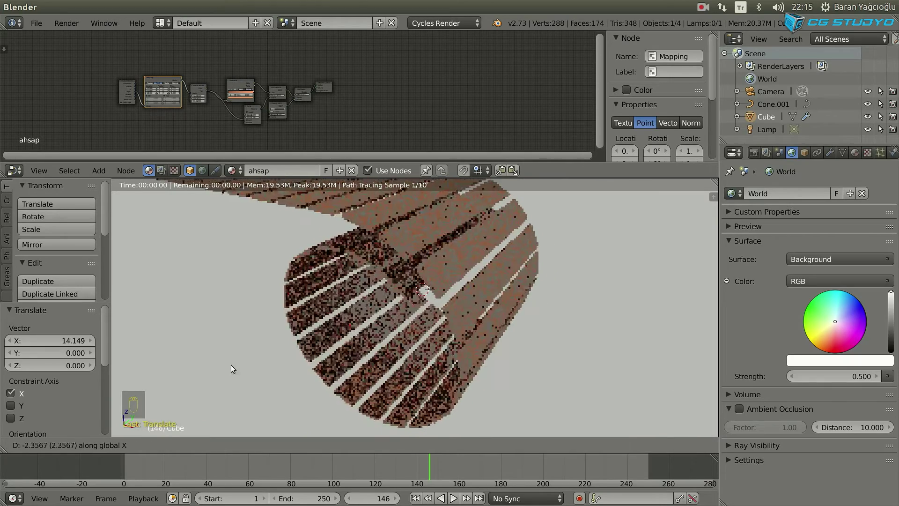
# Set the world to a plain colour, make the film transparent, and key the planks' location.
pyautogui.click(745, 155)
pyautogui.middleClick(737, 344)
pyautogui.click(734, 317)
pyautogui.moveTo(456, 288); pyautogui.dragTo(544, 321)
pyautogui.middleClick(537, 321)
pyautogui.moveTo(239, 430); pyautogui.dragTo(434, 343)
pyautogui.press('g')
pyautogui.middleClick(509, 339)
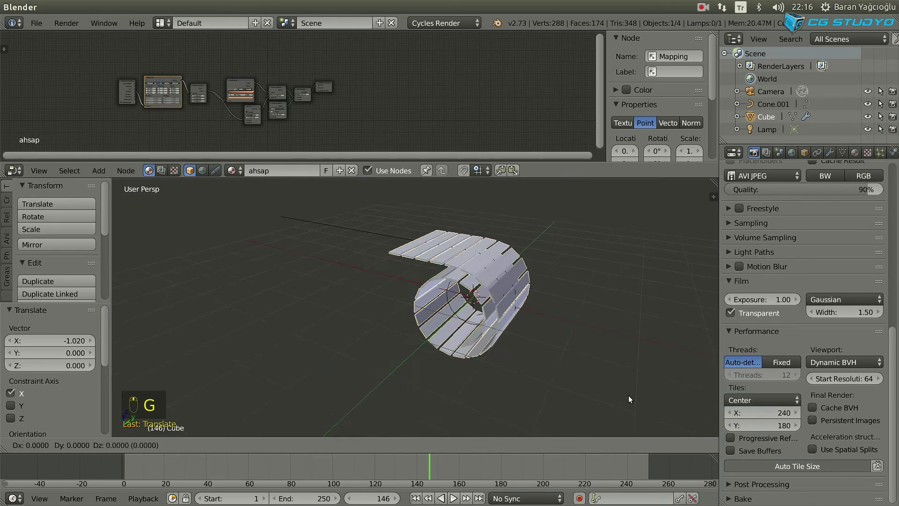